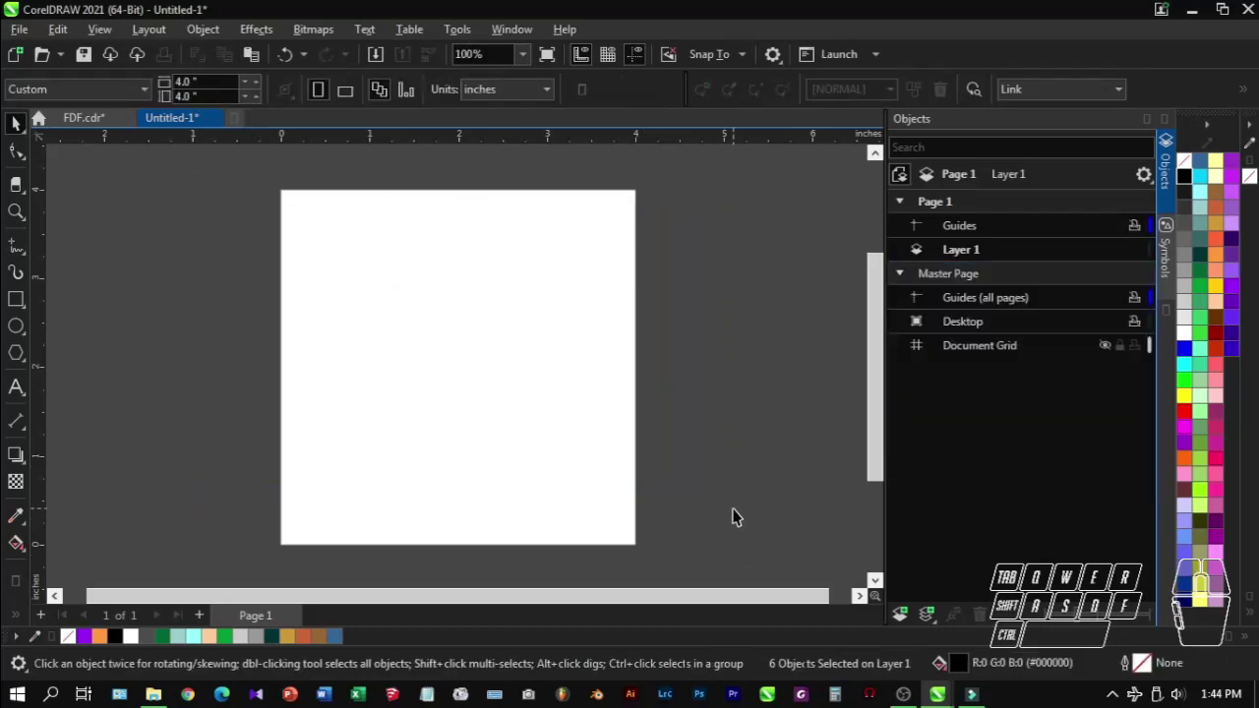
Step: Show the Symbols docker from the Window > Dockers list
left_click(704, 385)
left_click(1173, 253)
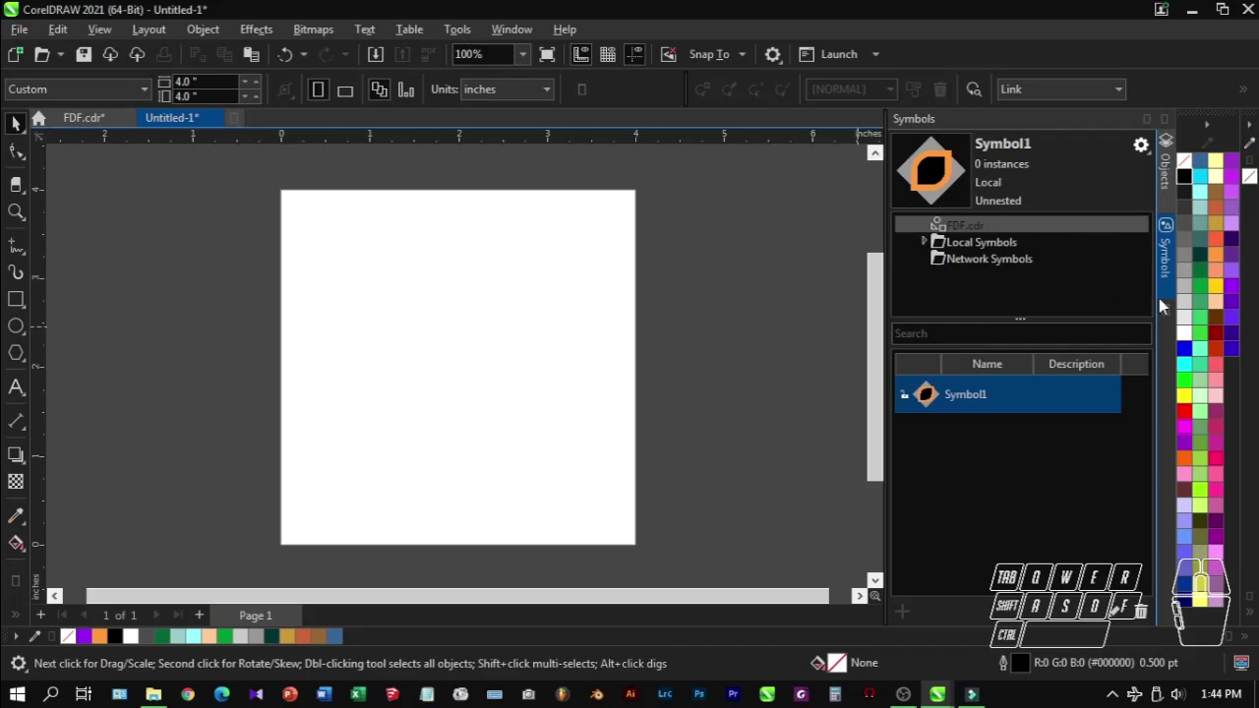
left_click(1173, 318)
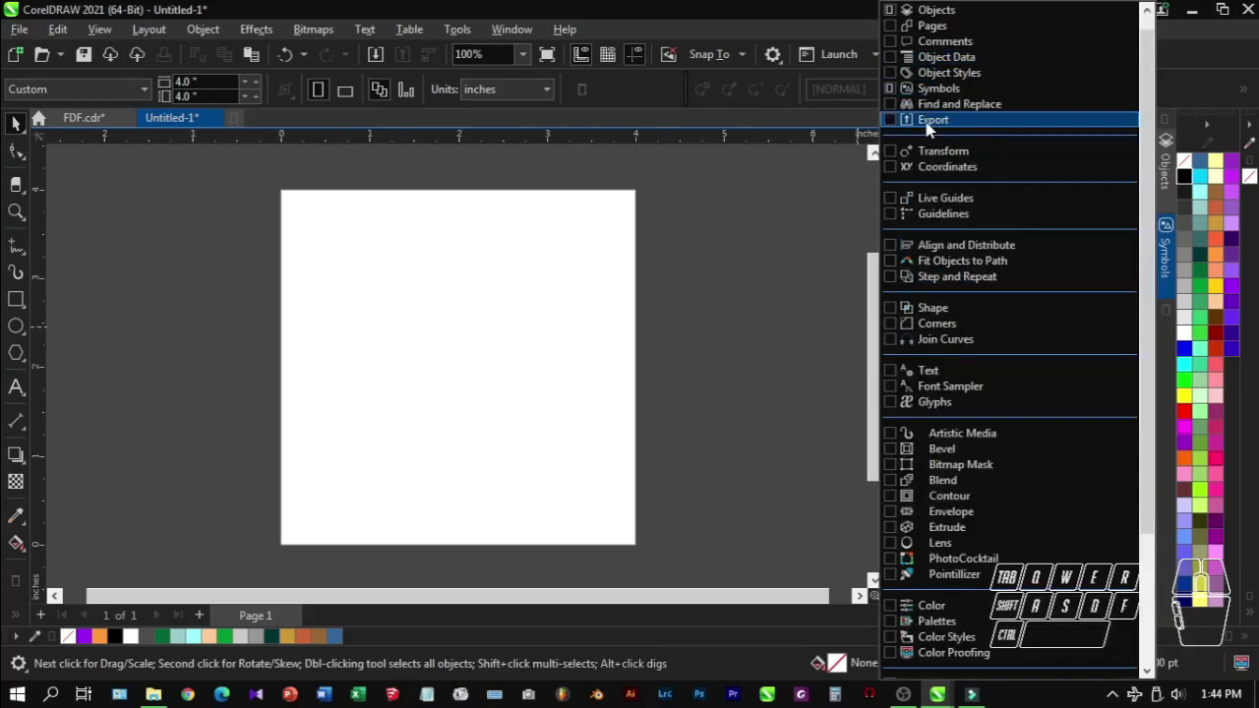
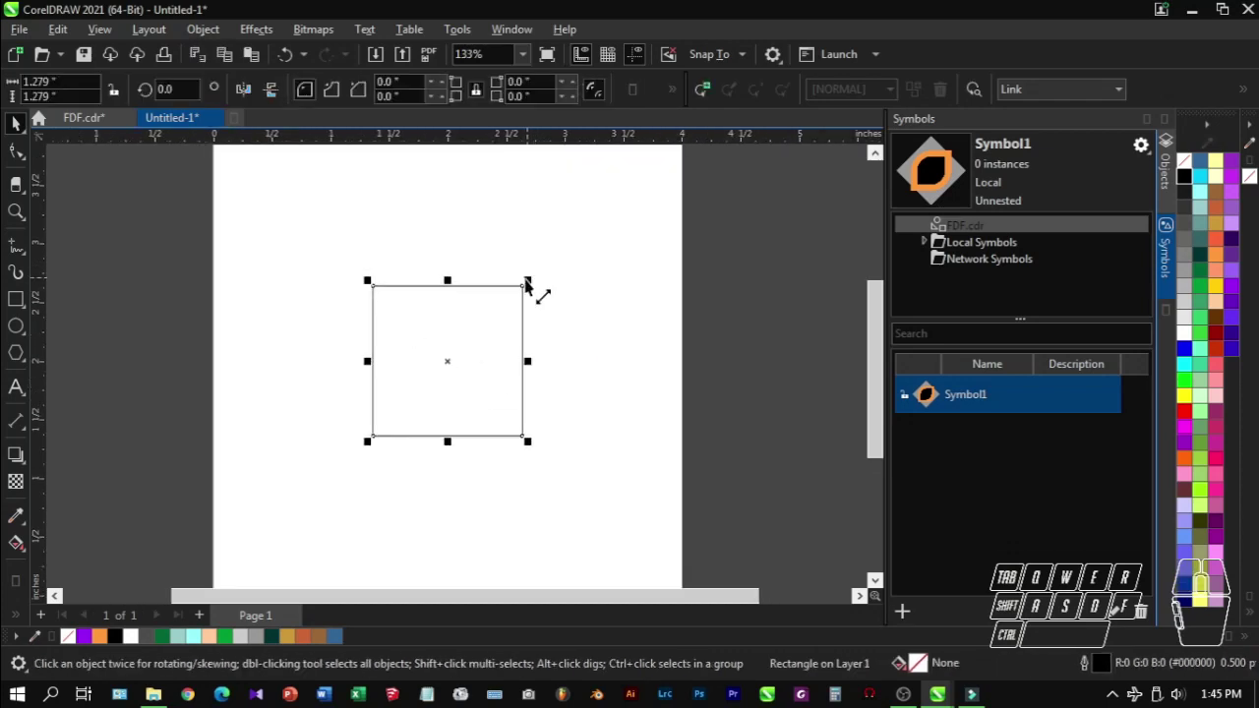
Step: Scale a copy of the square down, rotate it 45° into a diamond and enlarge it beyond the square
left_click_drag(529, 284, 519, 324)
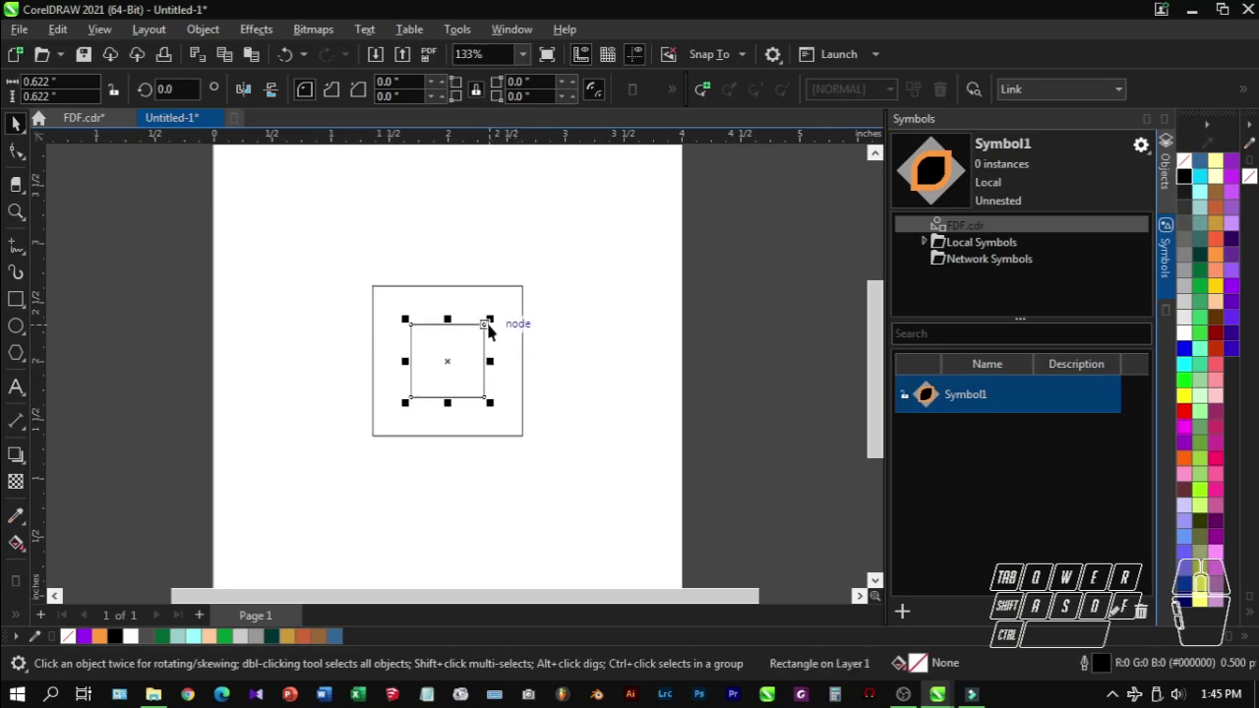
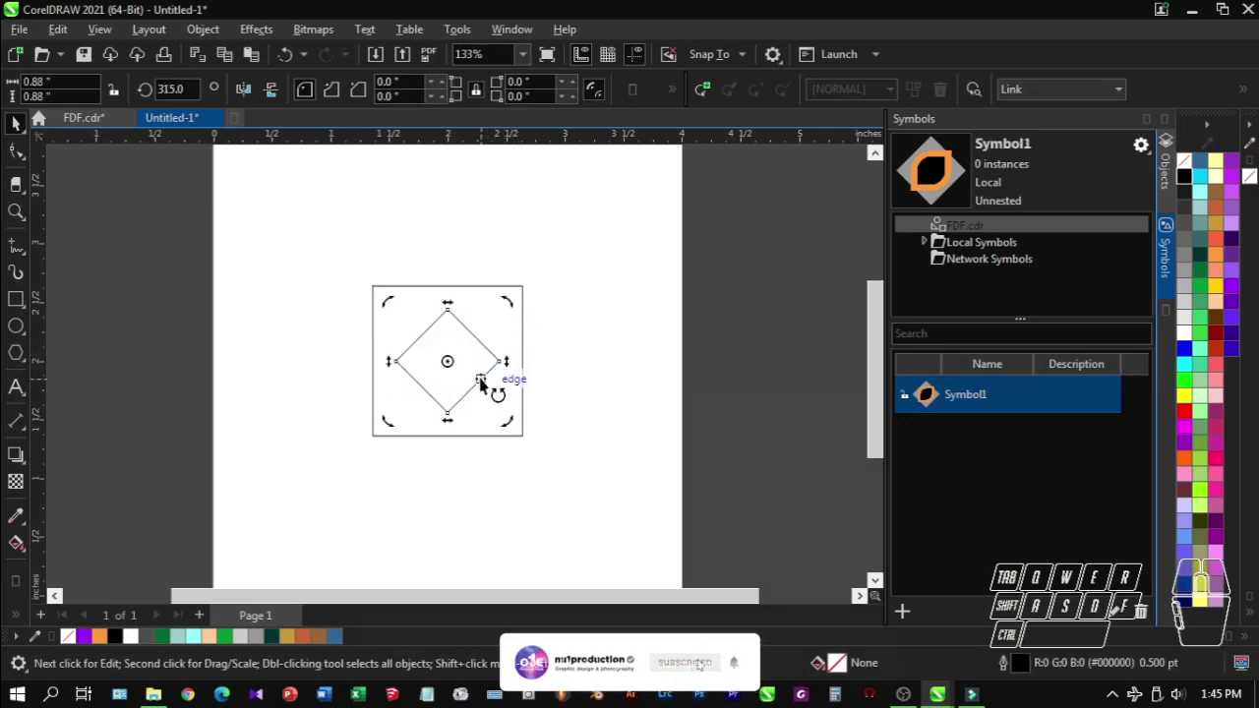
left_click(483, 379)
left_click(486, 377)
left_click_drag(509, 426, 561, 502)
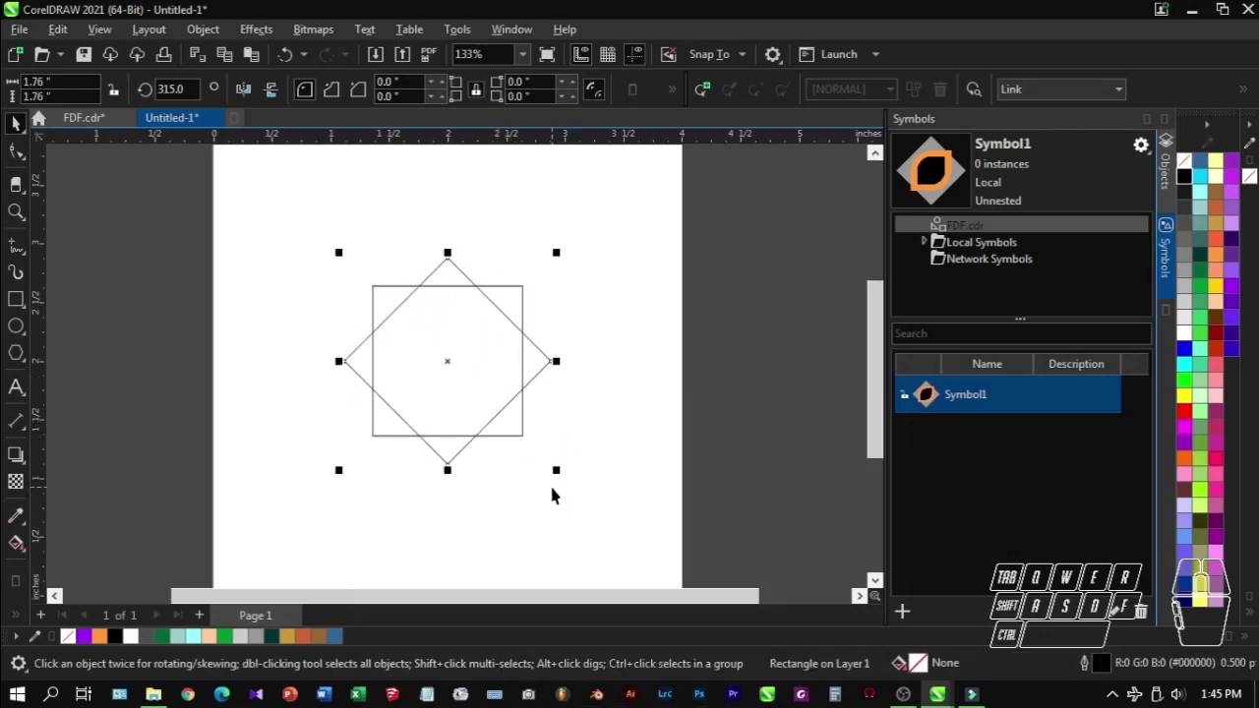
Step: Shrink another copy of the square into its centre, keeping the original outer square
left_click(554, 489)
left_click(511, 343)
left_click(521, 303)
left_click_drag(531, 287, 520, 323)
right_click(520, 323)
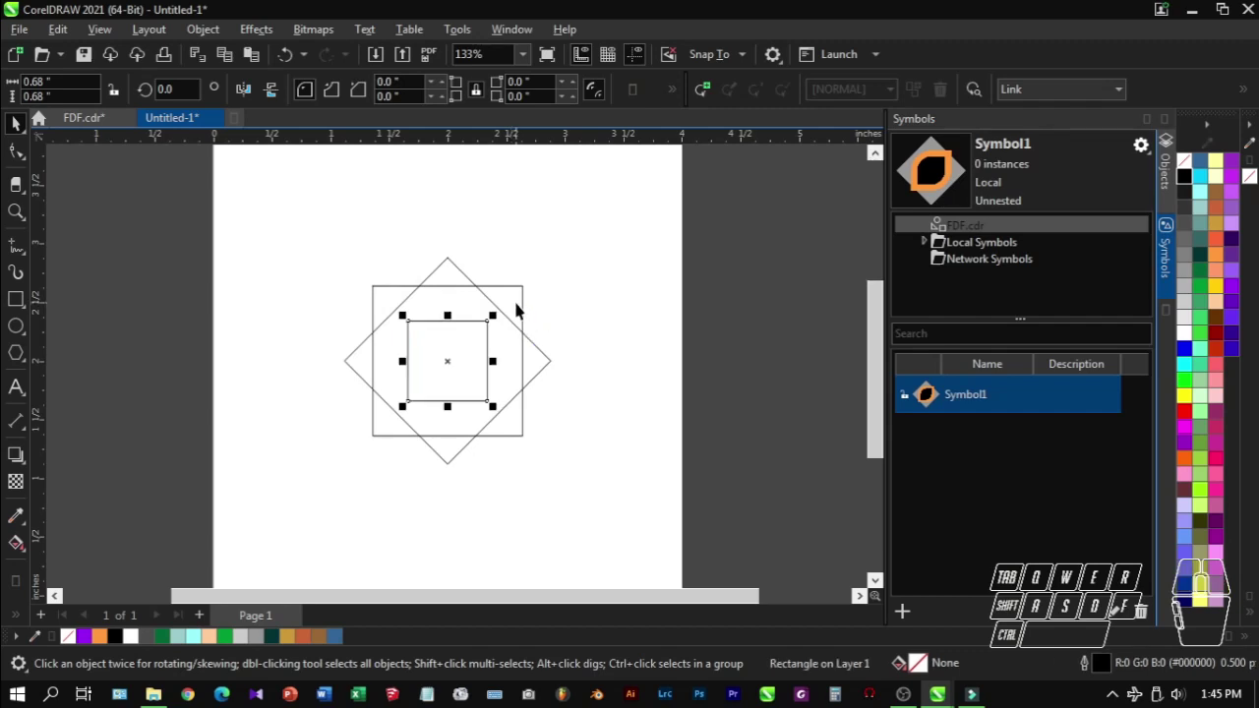
left_click(520, 307)
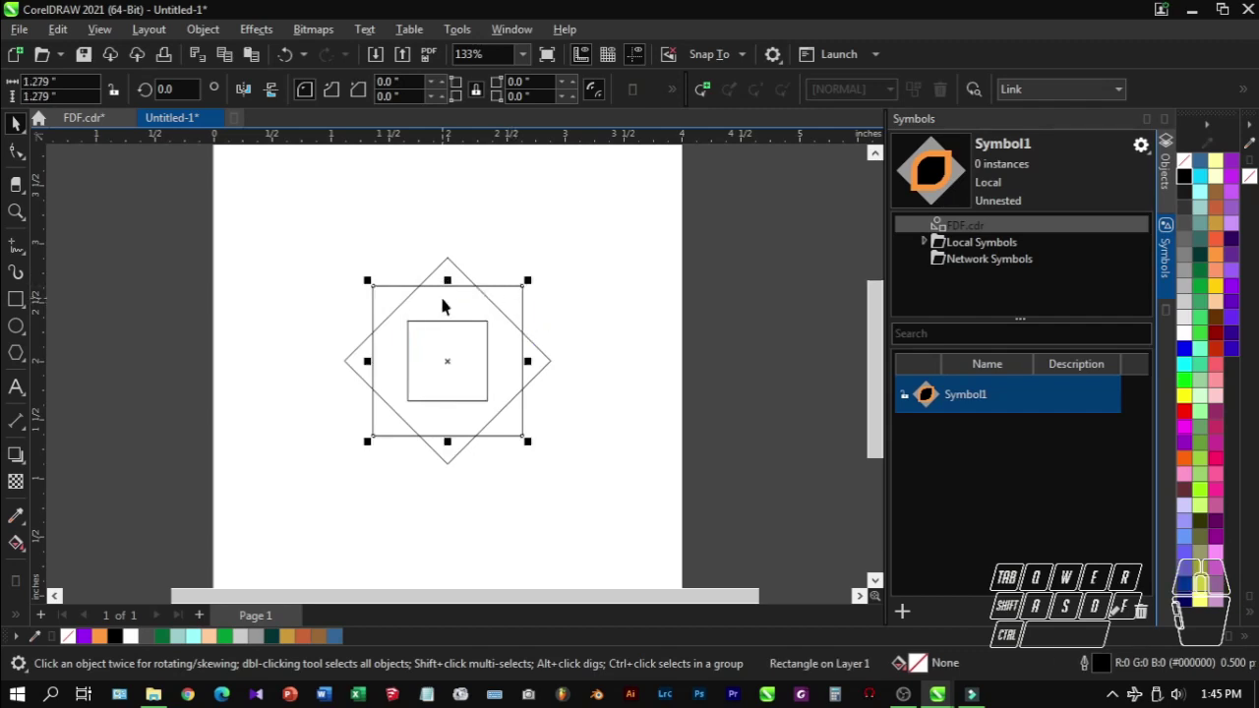
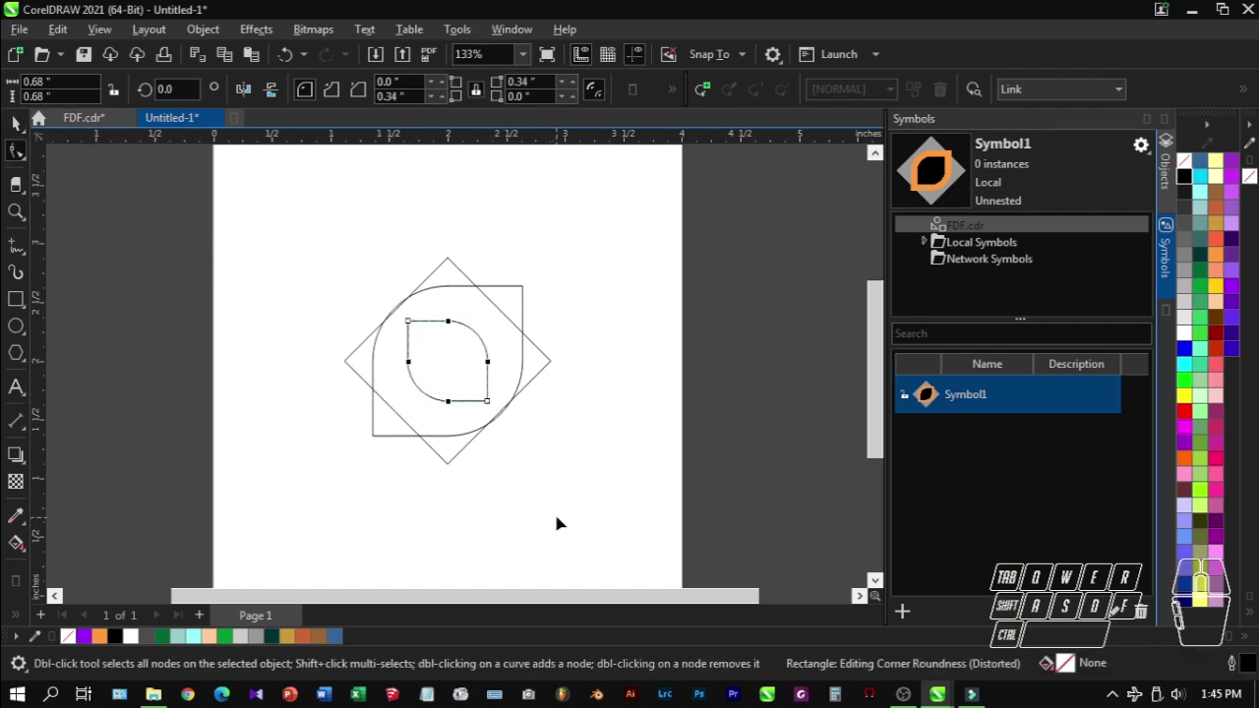
Step: Undo the wrong rounding and set corner radii on opposite corners of the inner square
left_click(417, 322)
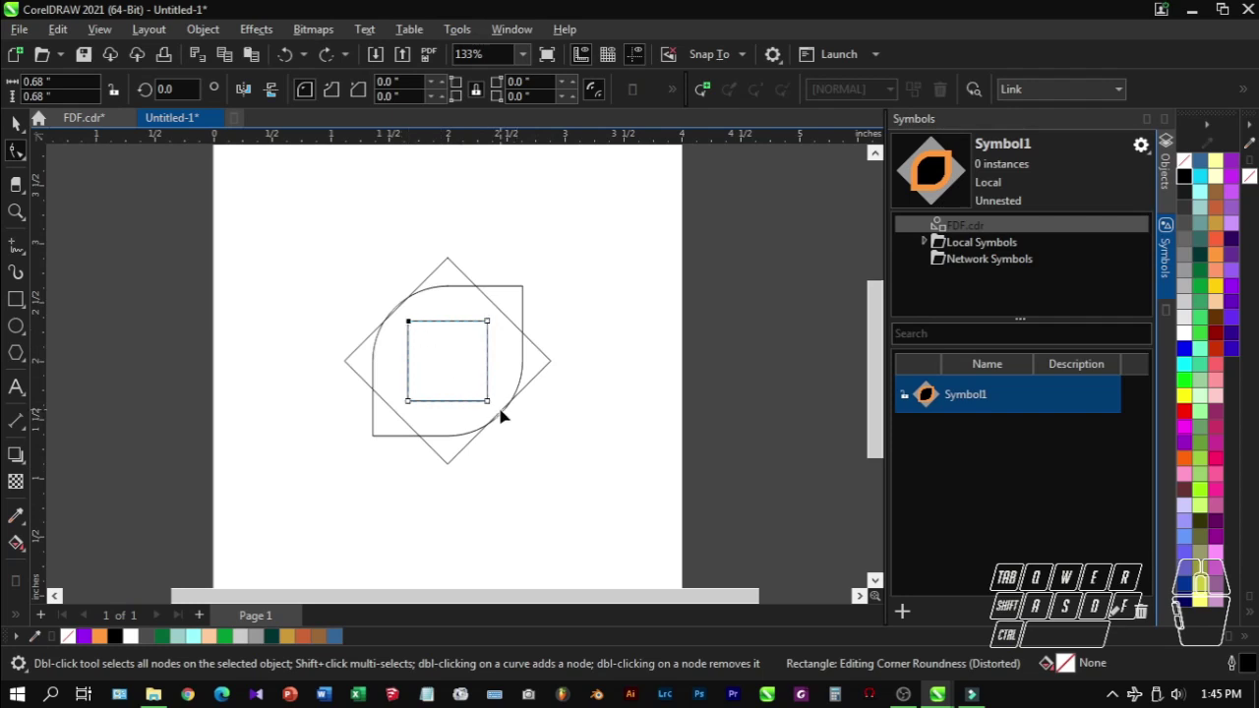
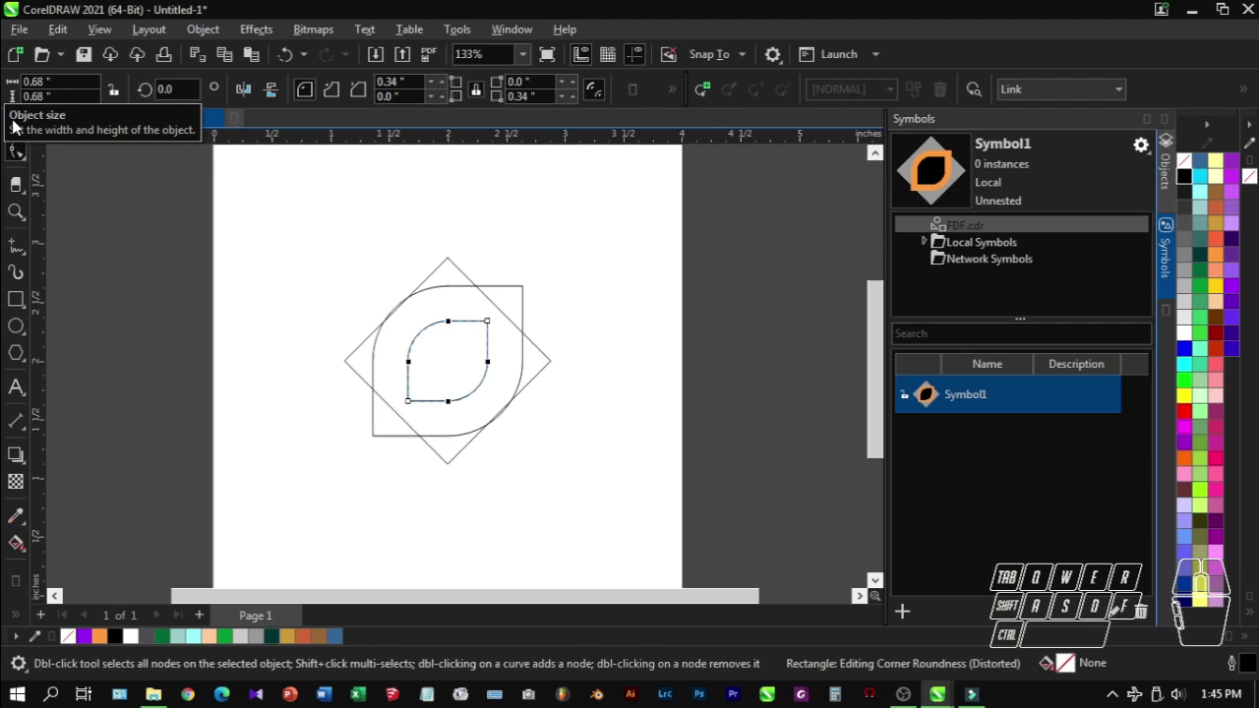
double_click(101, 193)
left_click(460, 350)
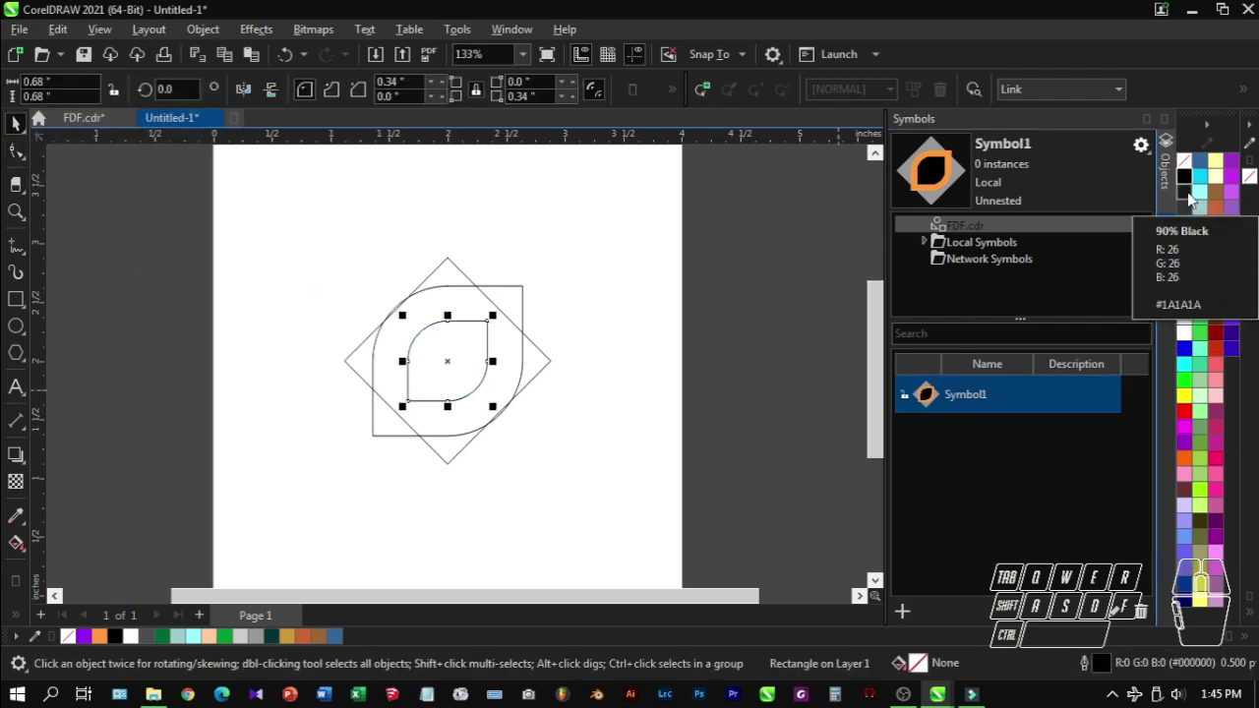
Step: Fill the inner leaf black with no outline, then move on to the outer leaf
left_click(1195, 200)
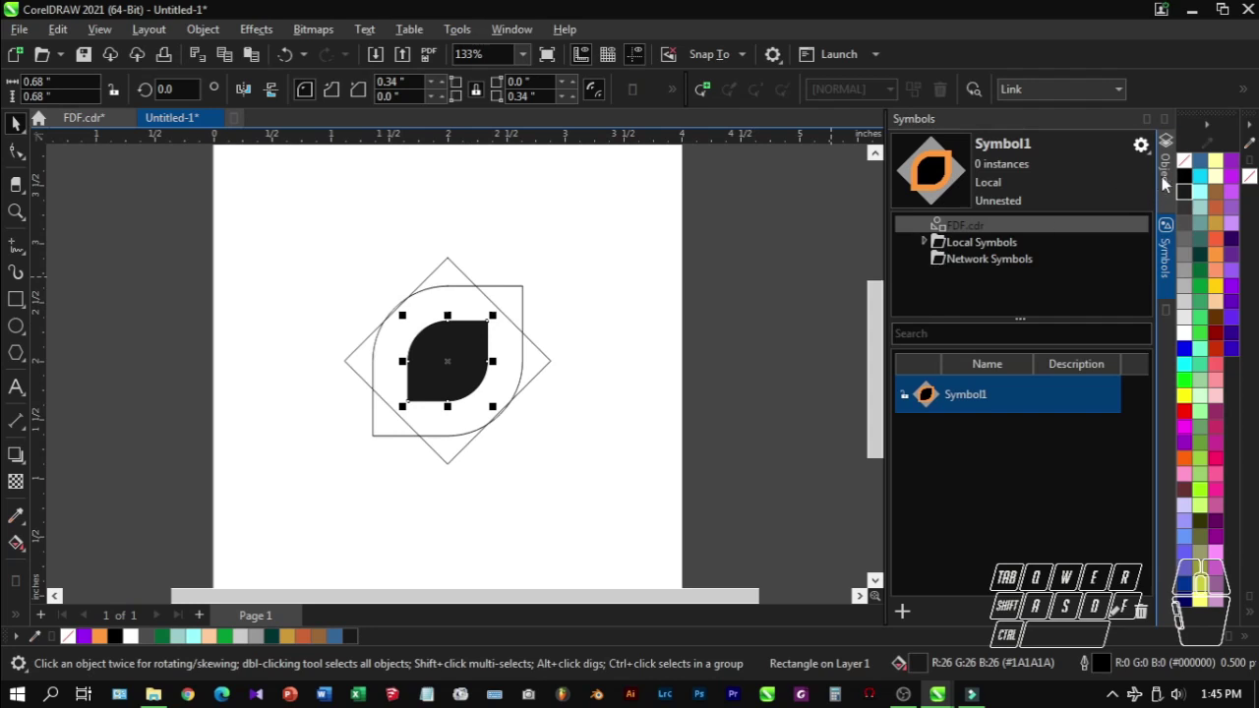
left_click(1198, 172)
left_click(517, 302)
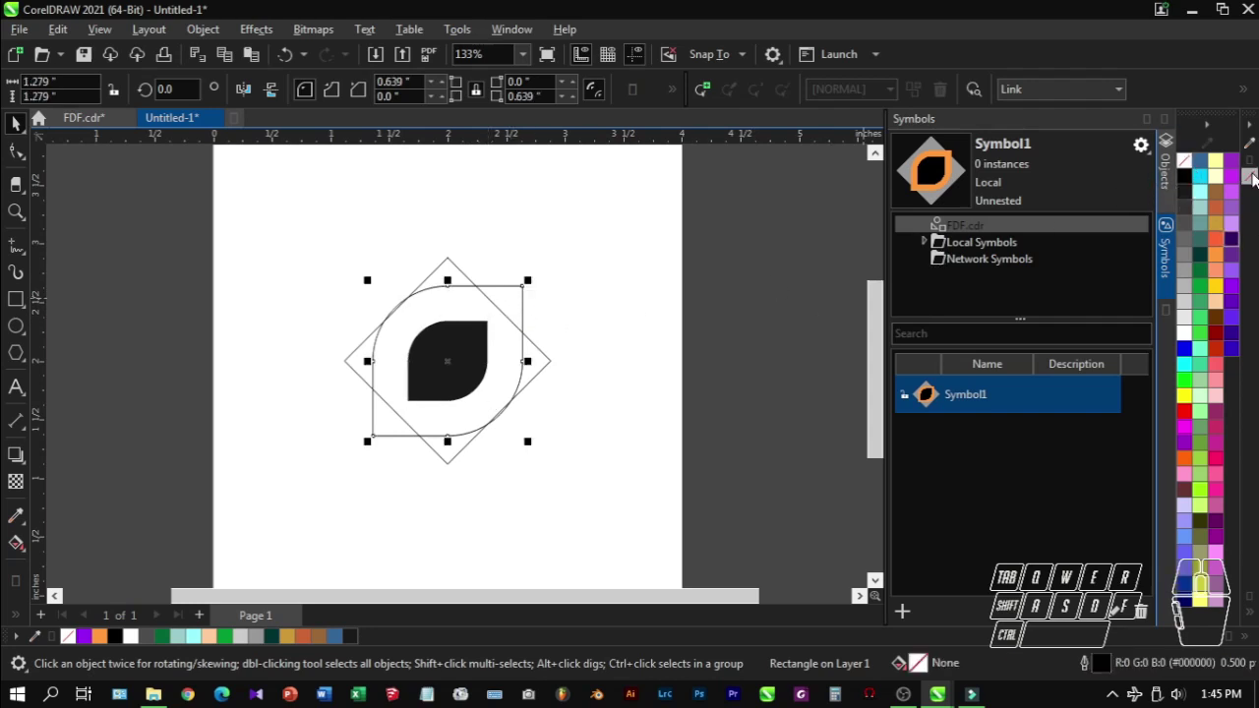
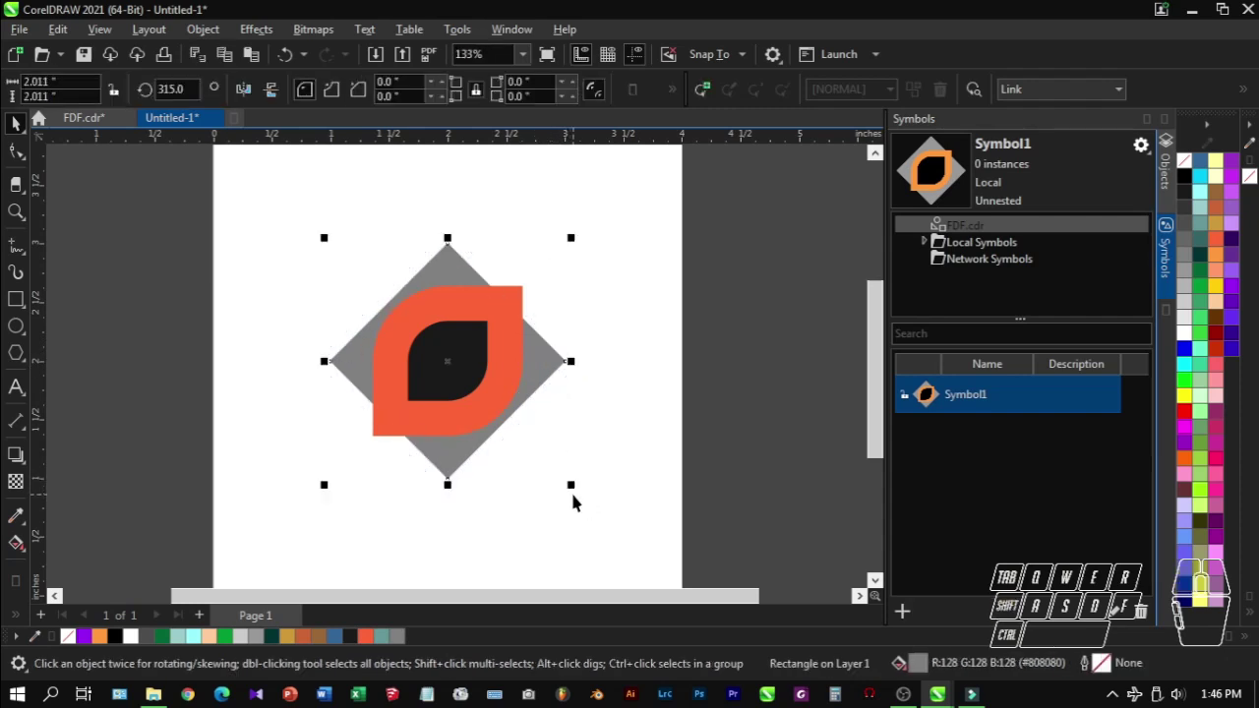
Step: Enlarge the black inner leaf inside the orange shape and zoom to show the whole page
left_click(728, 473)
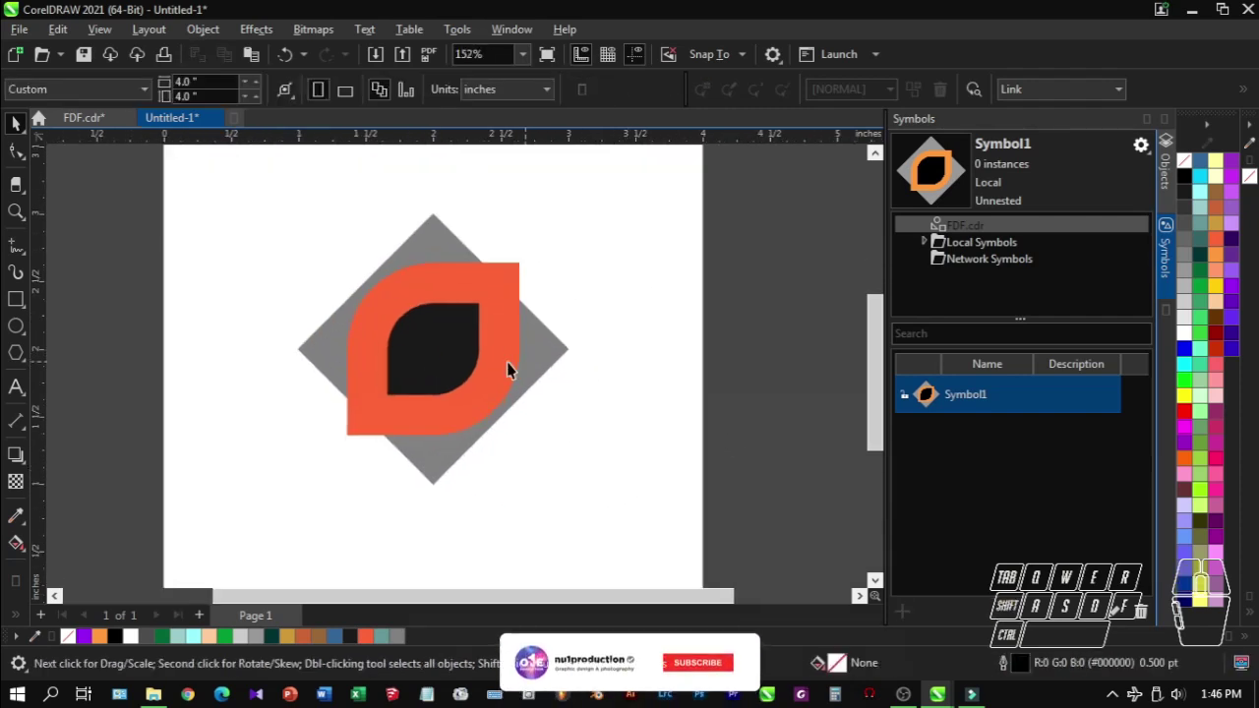
left_click(444, 347)
left_click_drag(488, 299, 503, 290)
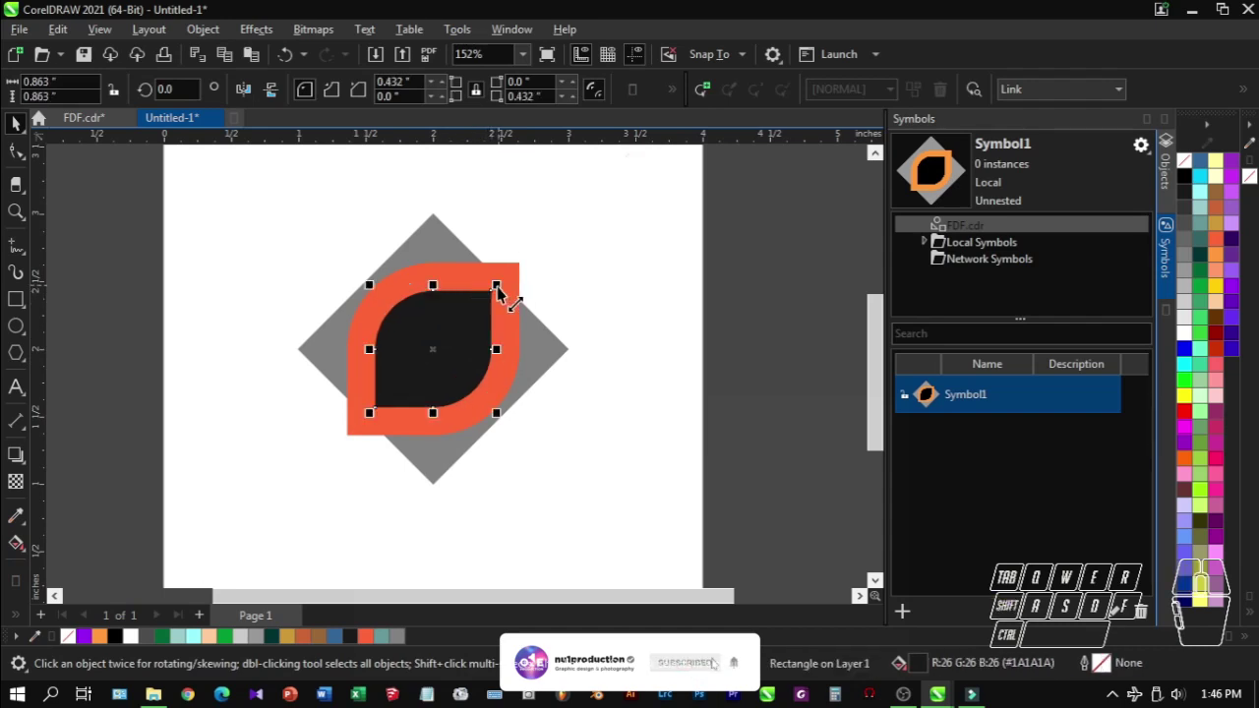
left_click(720, 370)
middle_click(542, 334)
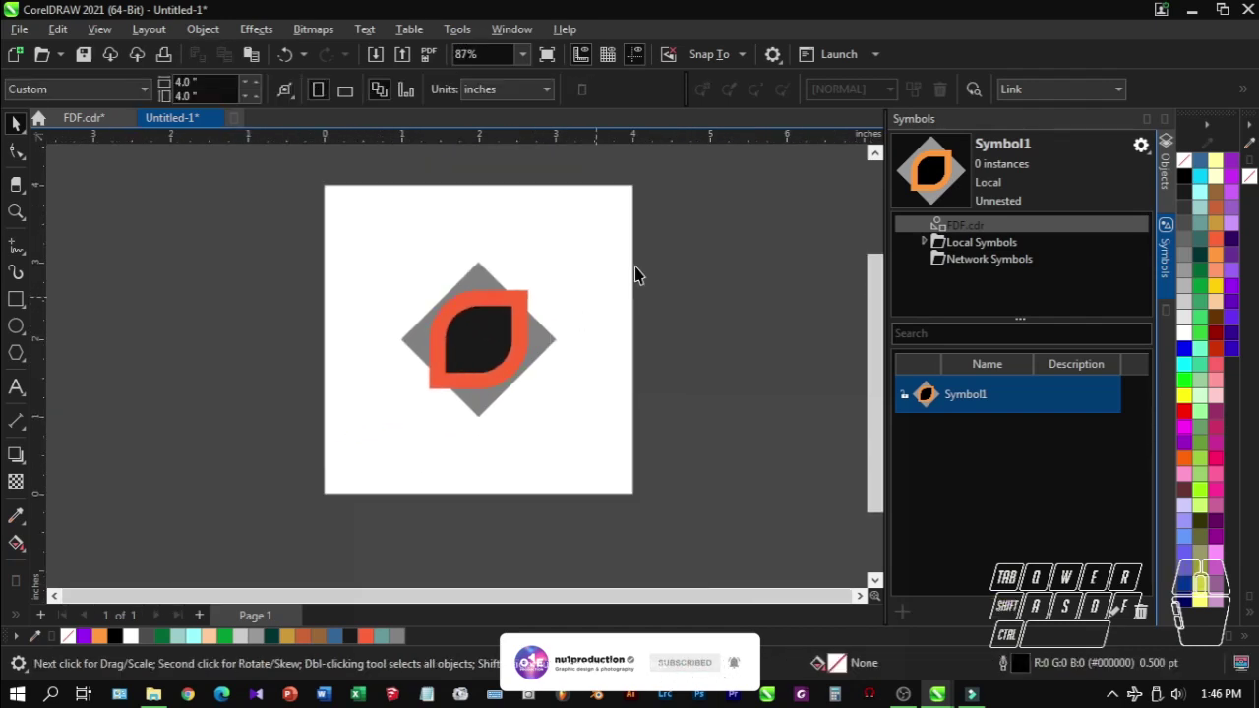
Step: Convert the selected logo shapes into a new symbol, Symbol2, in the library
left_click(725, 215)
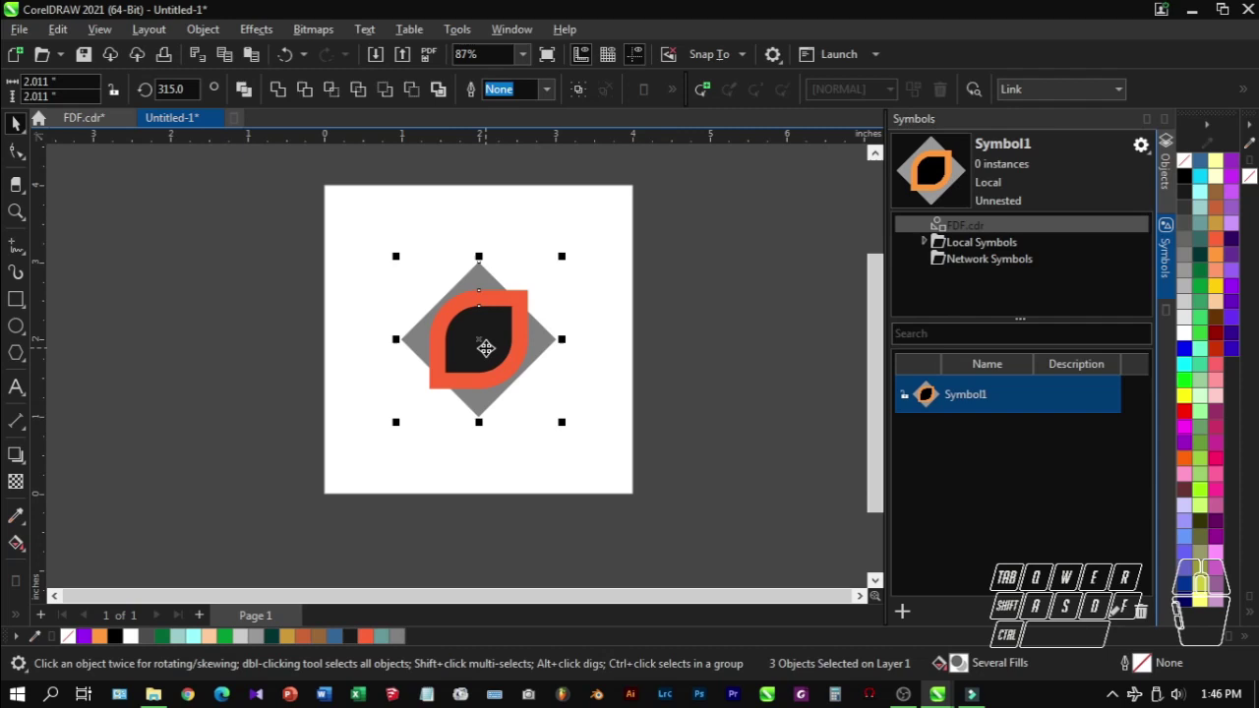
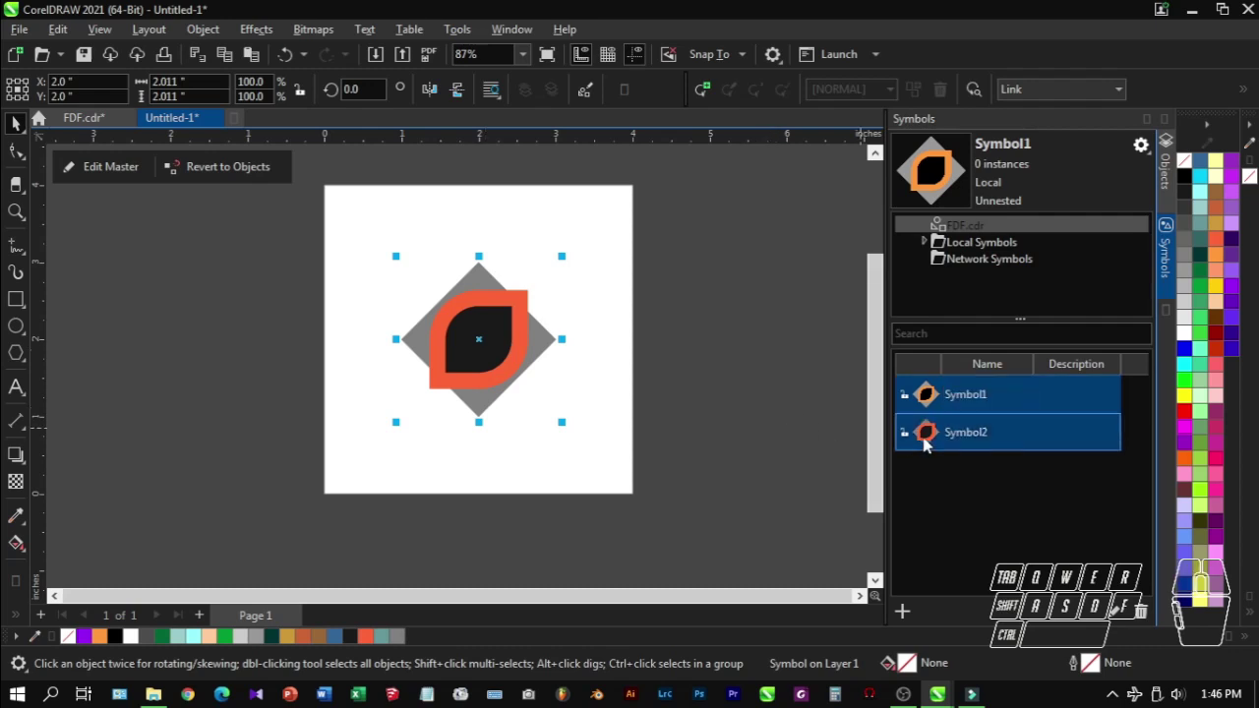
left_click(760, 431)
left_click(734, 230)
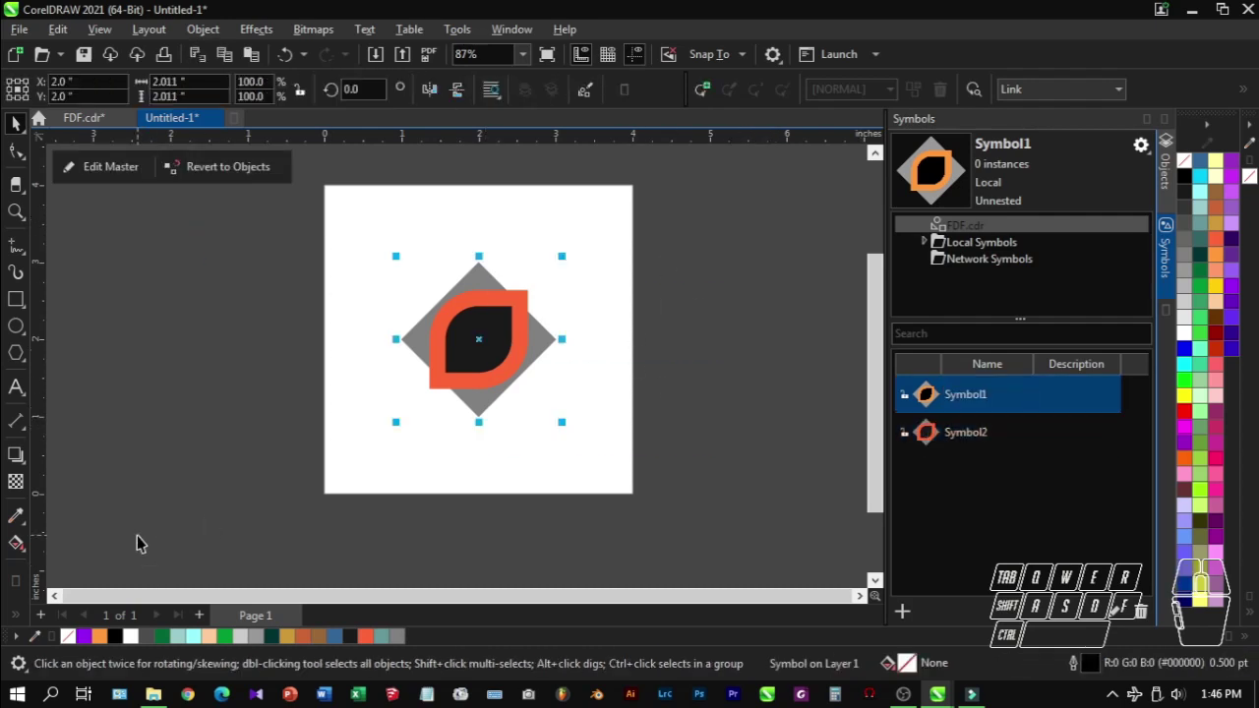
Step: Delete the original logo shapes off the page
left_click(656, 483)
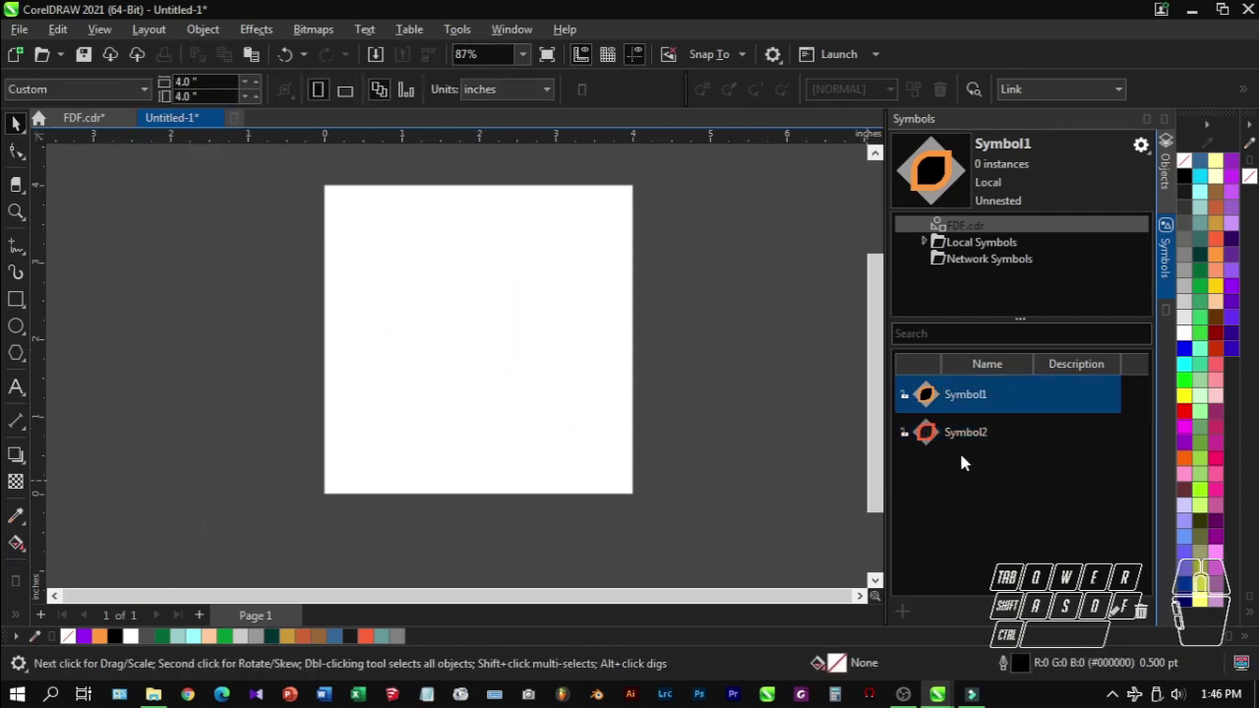
left_click(936, 441)
left_click(922, 411)
left_click(252, 292)
left_click(490, 337)
left_click(389, 416)
left_click(648, 446)
left_click(610, 314)
left_click(609, 443)
Step: Insert one instance each of Symbol1 and Symbol2 from the Symbols docker onto the page
left_click(998, 447)
left_click(986, 406)
right_click(986, 406)
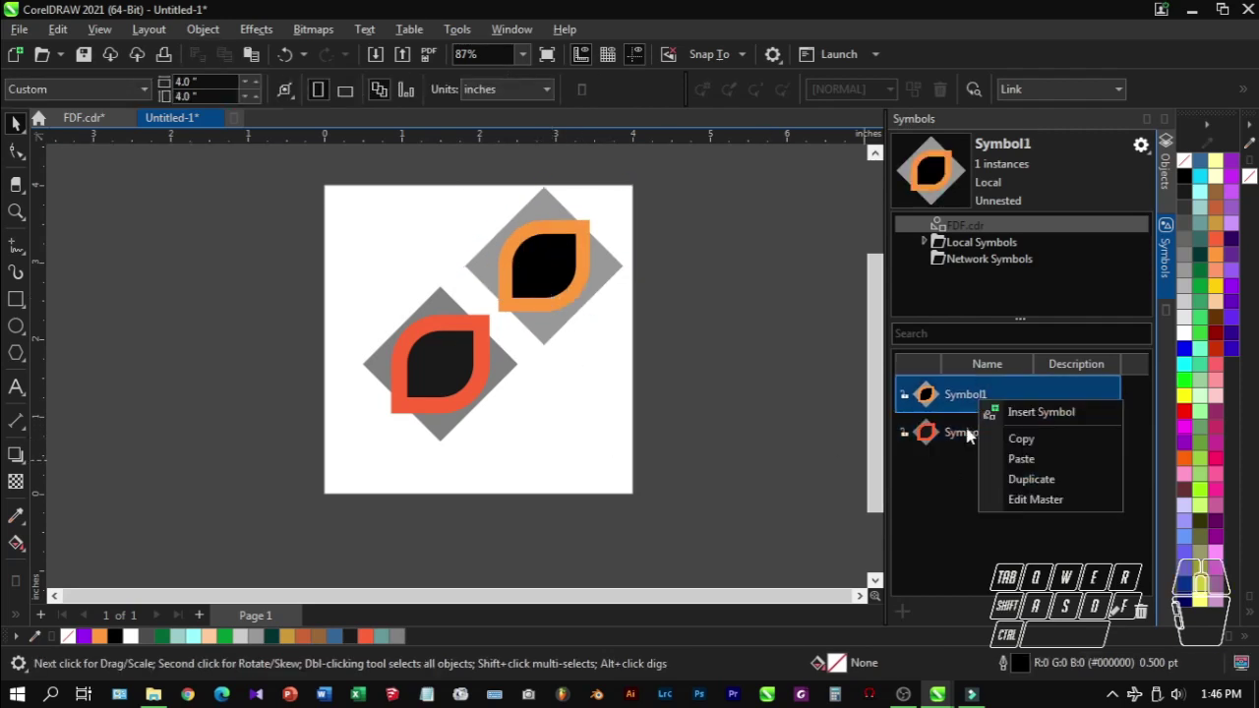
right_click(974, 436)
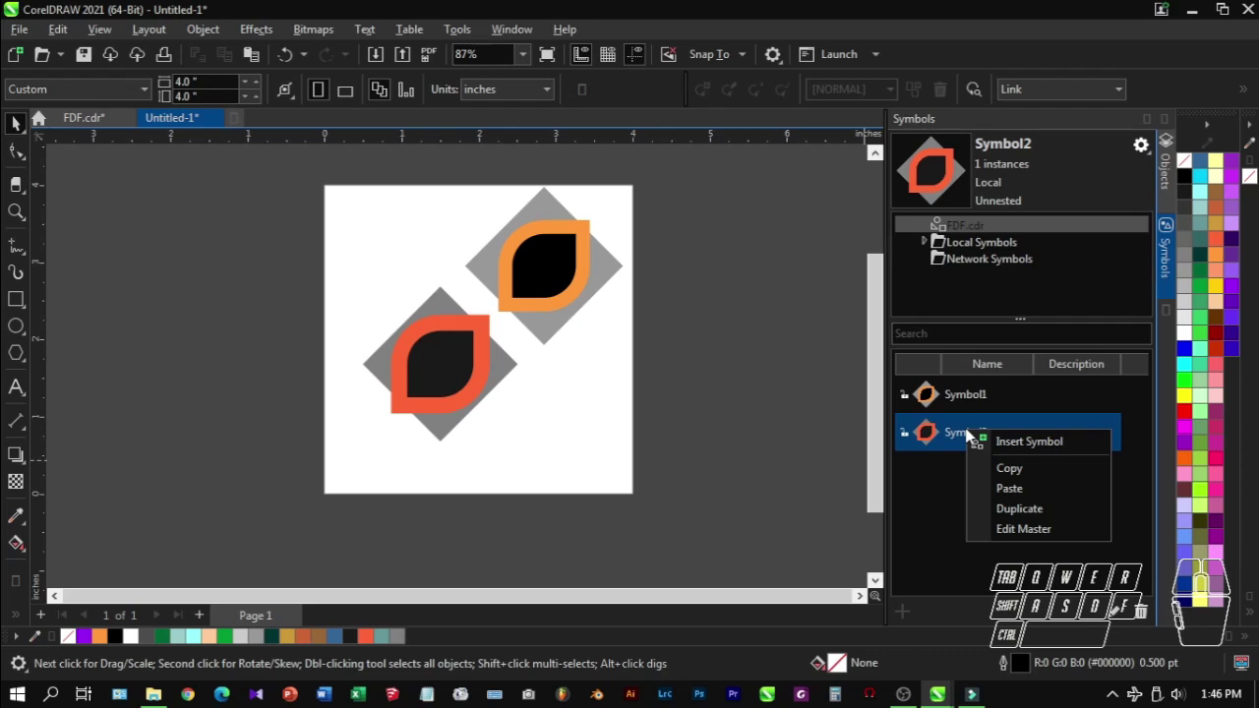
left_click(780, 425)
left_click(574, 290)
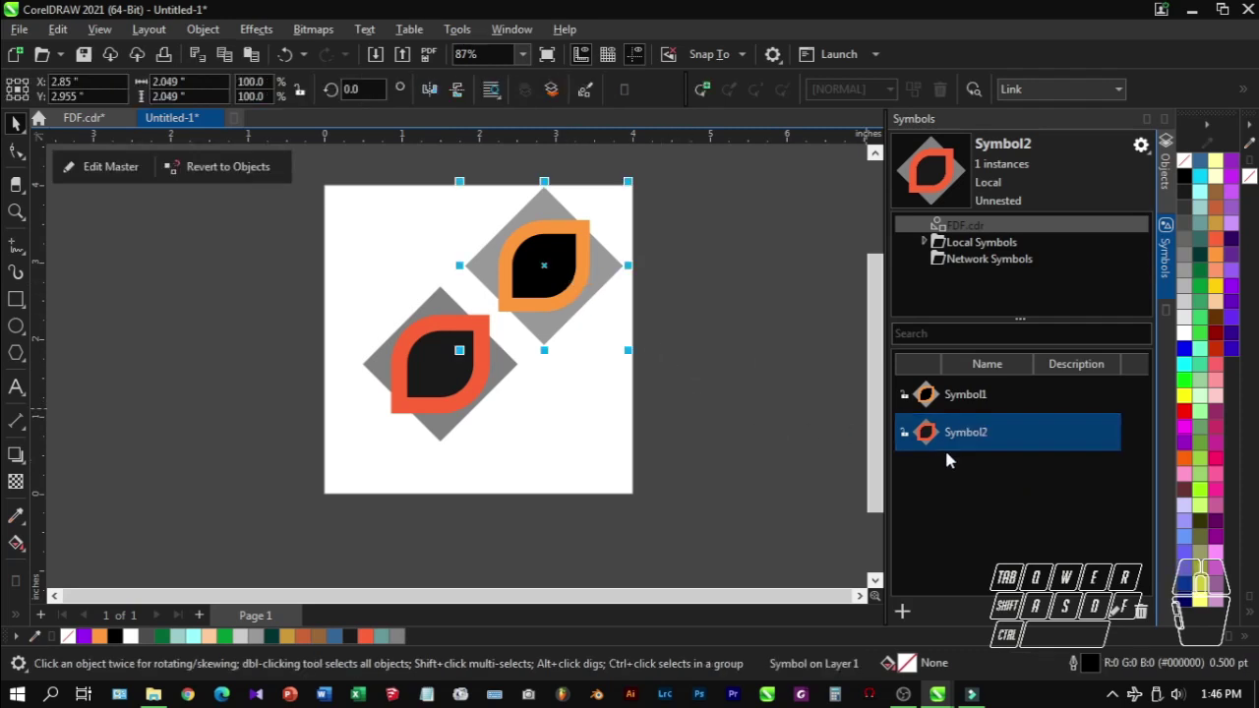
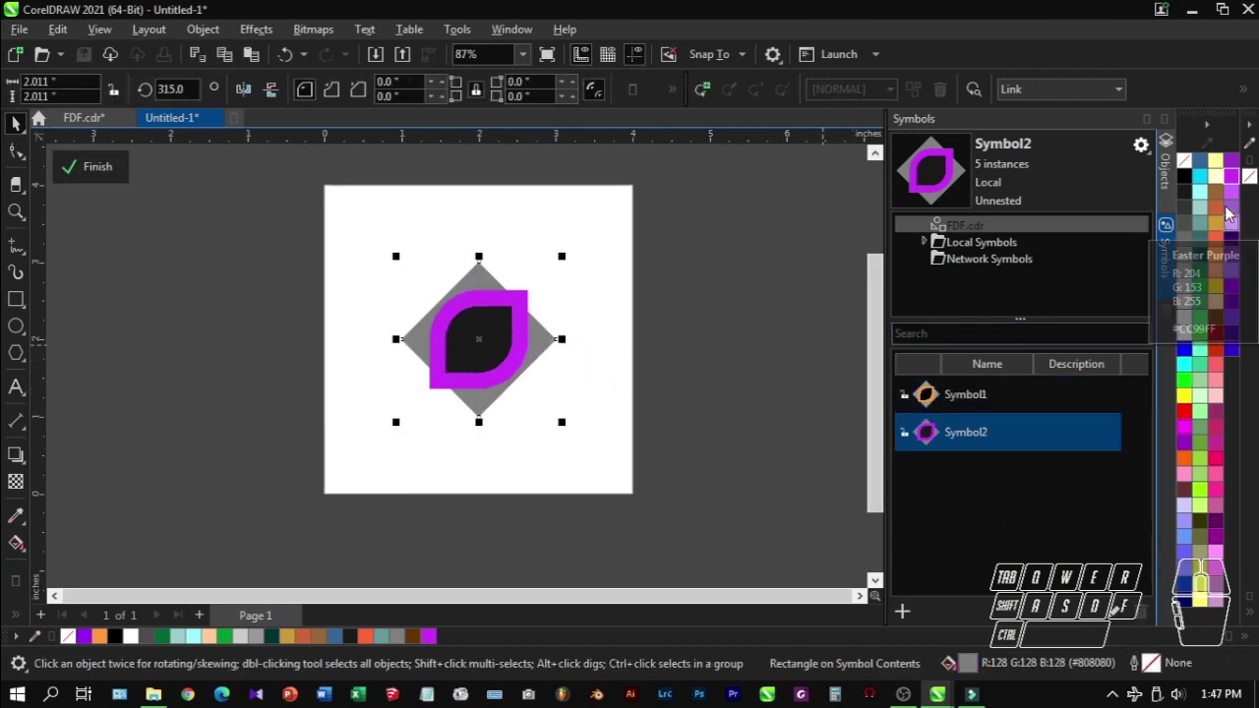
Step: In Symbol2's master, fill the diamond cyan and select the inner leaf for recolouring
left_click(1205, 181)
left_click(710, 293)
left_click(499, 329)
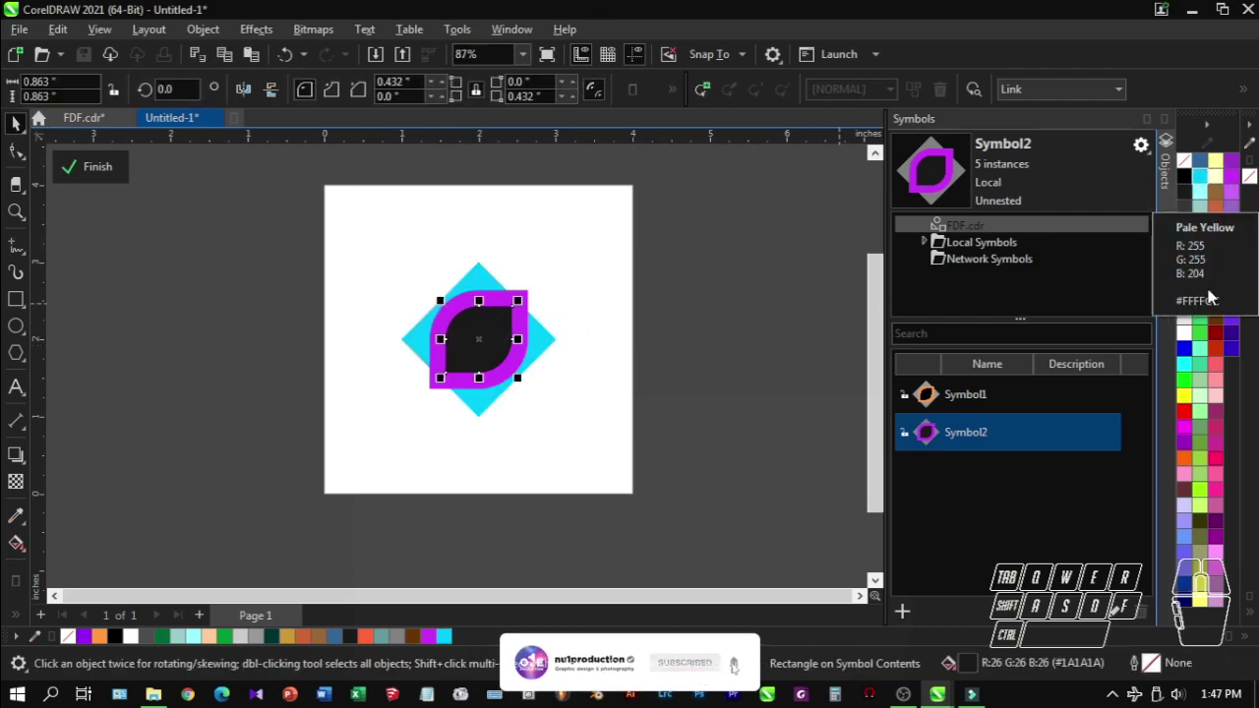